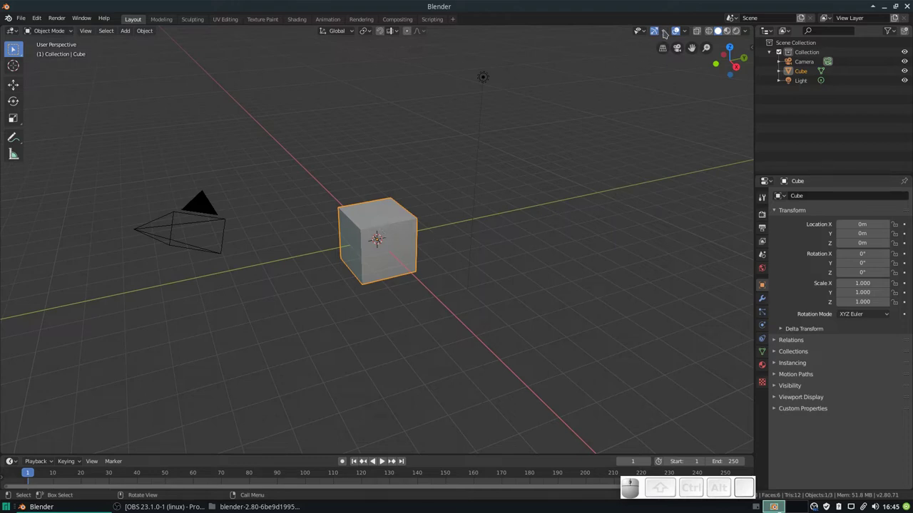
# Step: Hide all viewport gizmos, then show them again from the header toggle
pyautogui.click(668, 36)
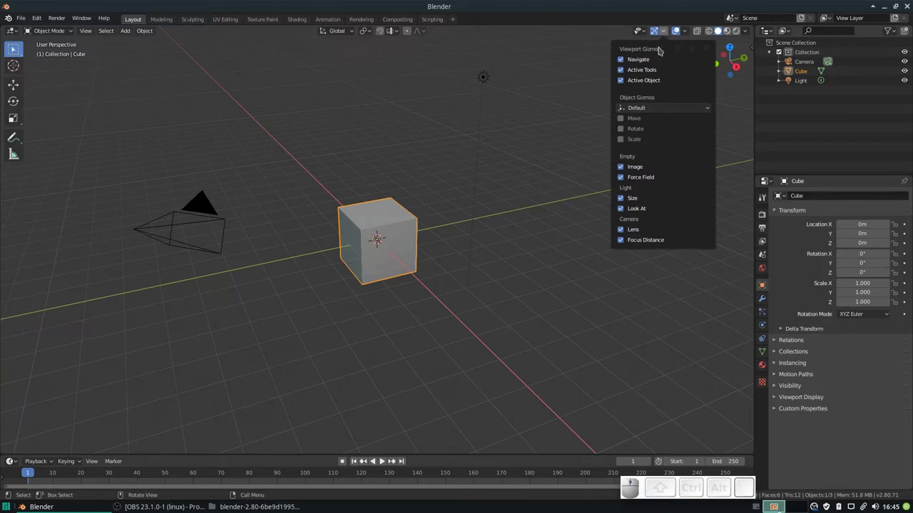
pyautogui.click(667, 35)
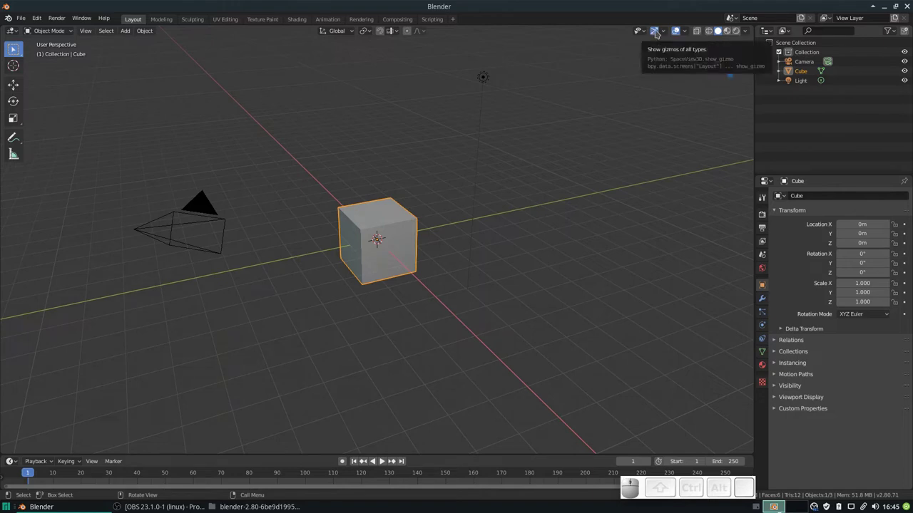
pyautogui.click(659, 35)
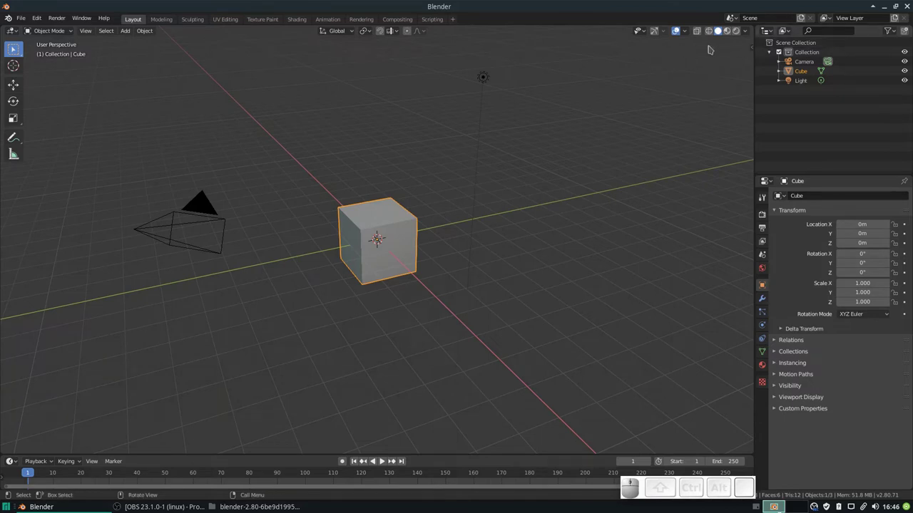
pyautogui.click(660, 37)
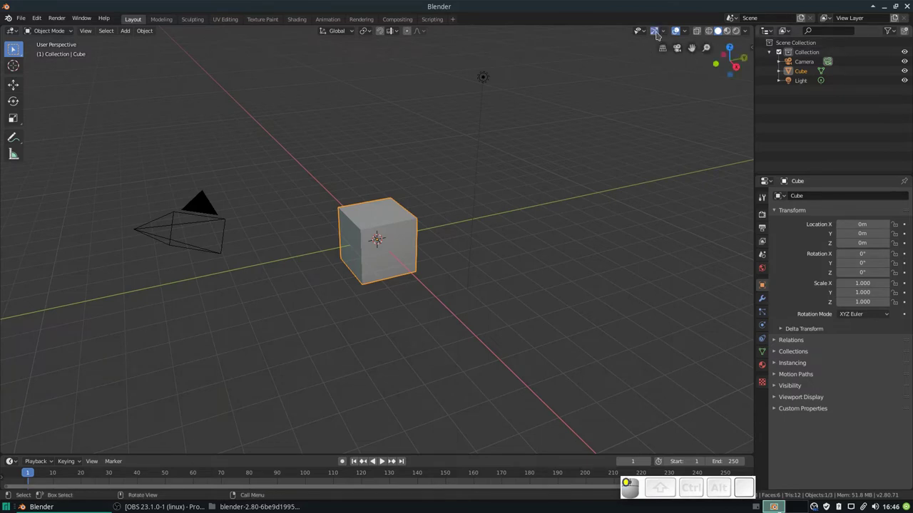
# Step: Enable the Move, Rotate and Scale object gizmos in the Viewport Gizmos popover
pyautogui.click(666, 35)
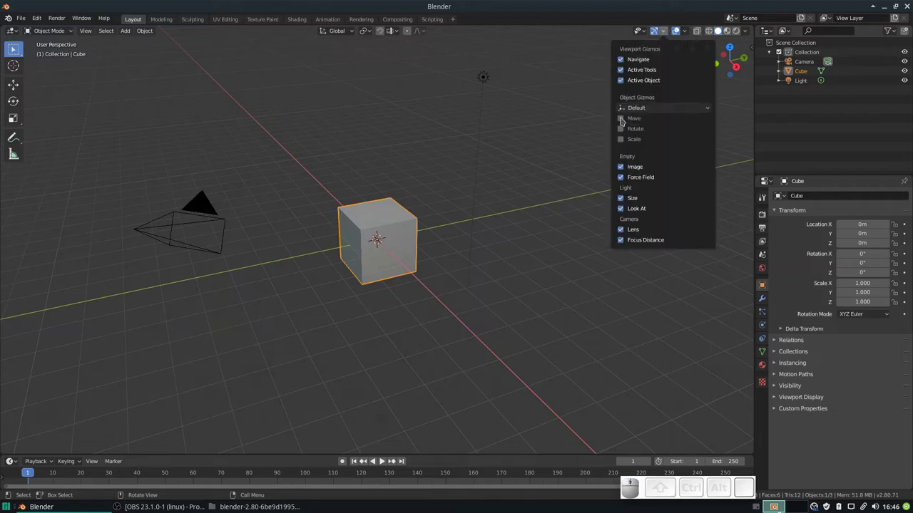
pyautogui.click(624, 123)
pyautogui.click(624, 132)
pyautogui.click(625, 147)
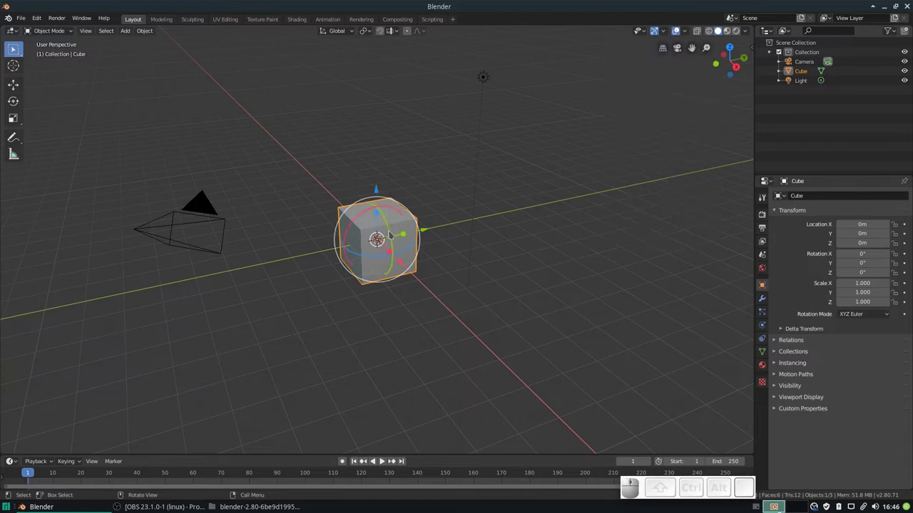
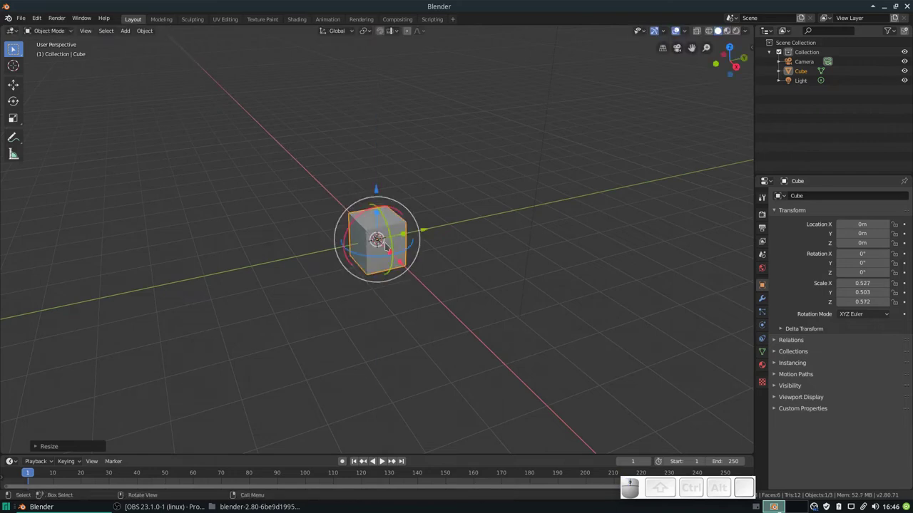
# Step: Undo the cube's resize with Ctrl+Z and toggle the toolbar twice
pyautogui.press('ctrl+z')
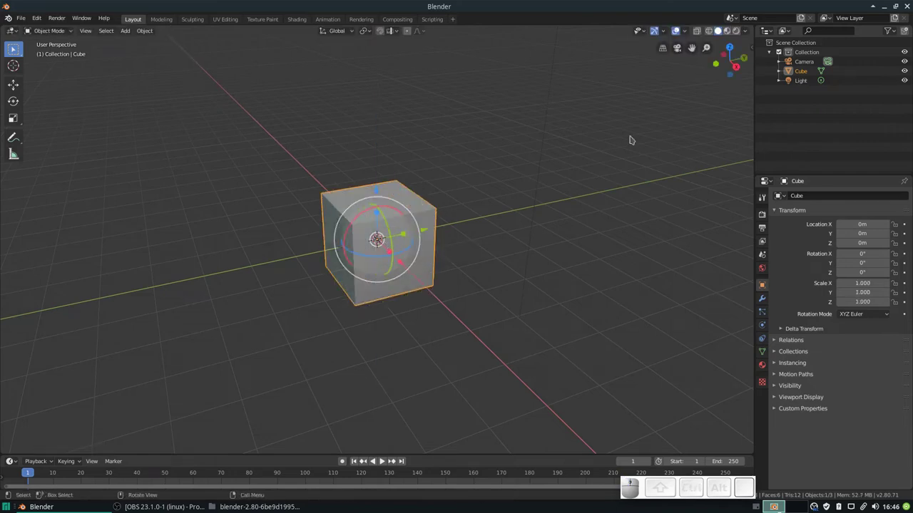
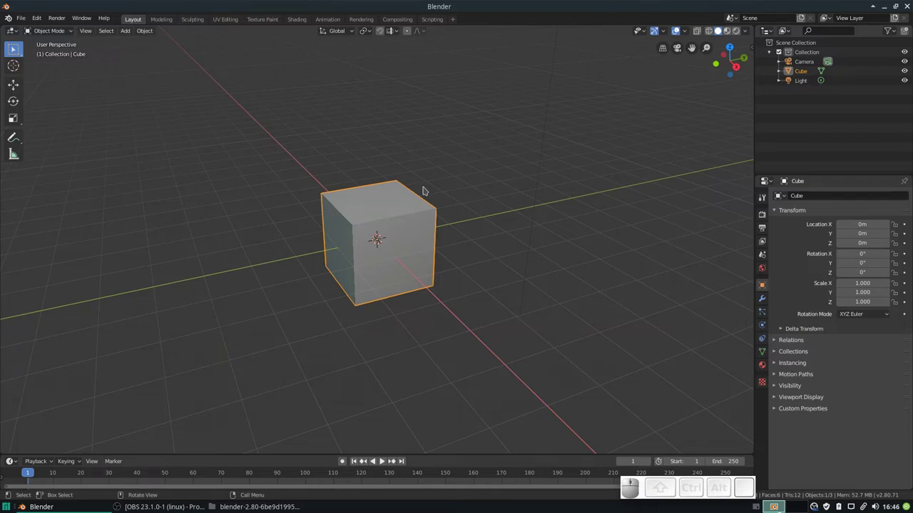
pyautogui.press('t')
pyautogui.press('t')
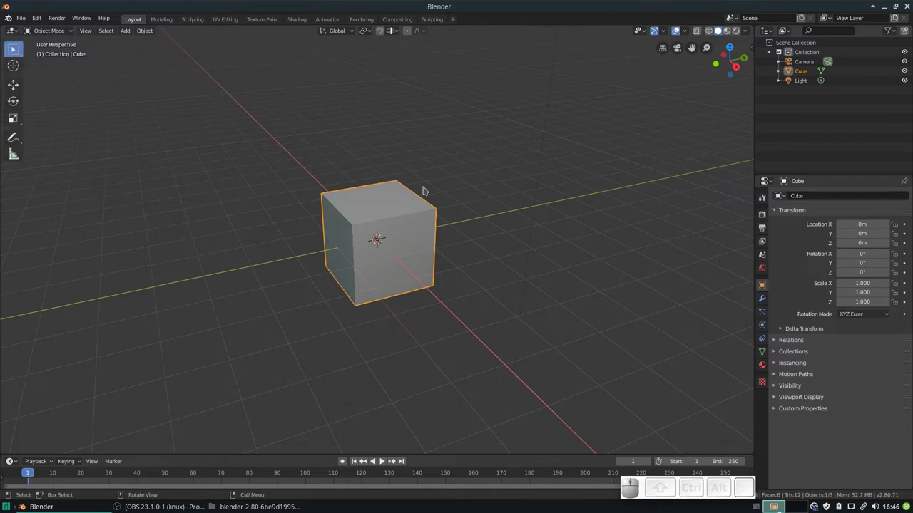
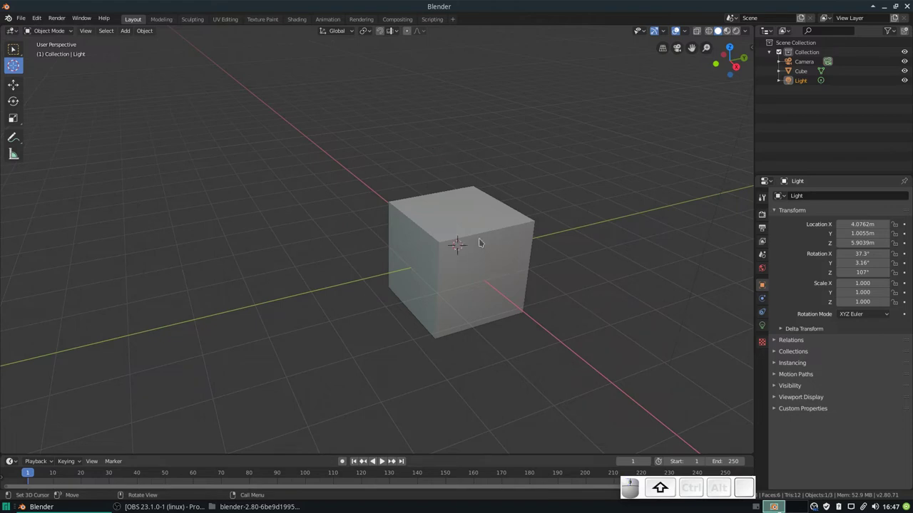
# Step: Recenter the view with Shift+C, zoom in and orbit around the cube
pyautogui.press('shift+c')
pyautogui.scroll(3)
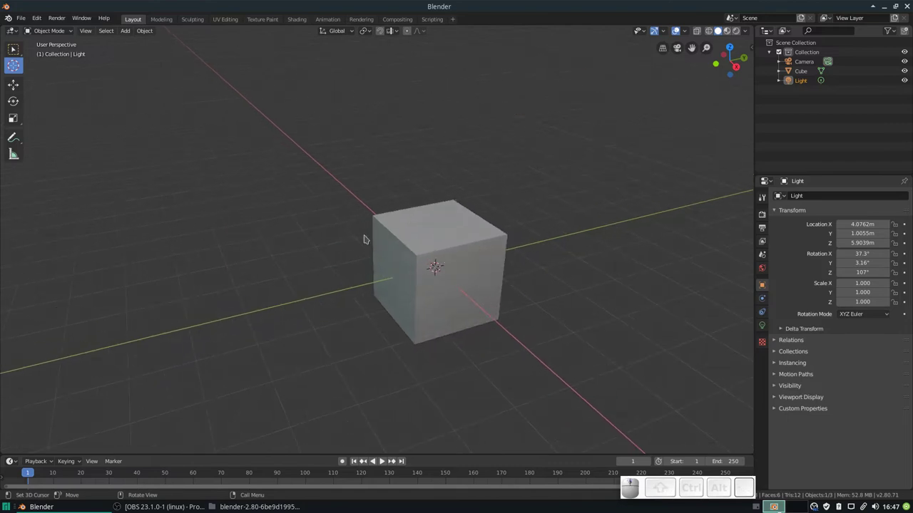
pyautogui.middleClick(188, 196)
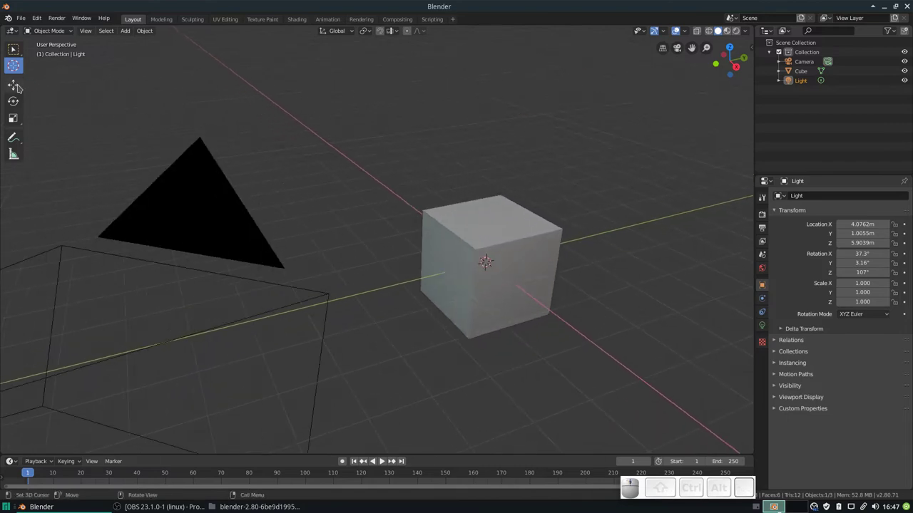
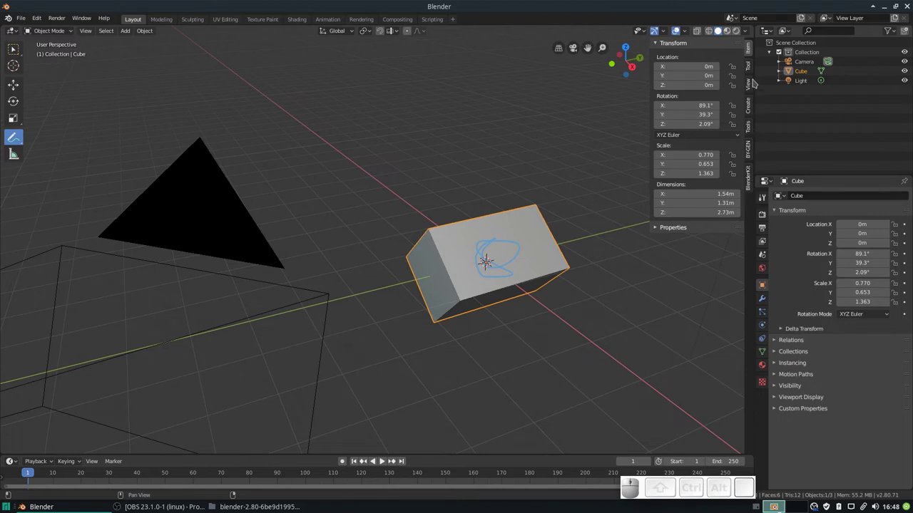
# Step: Show the annotation tool settings and delete the Note annotation layer
pyautogui.click(753, 73)
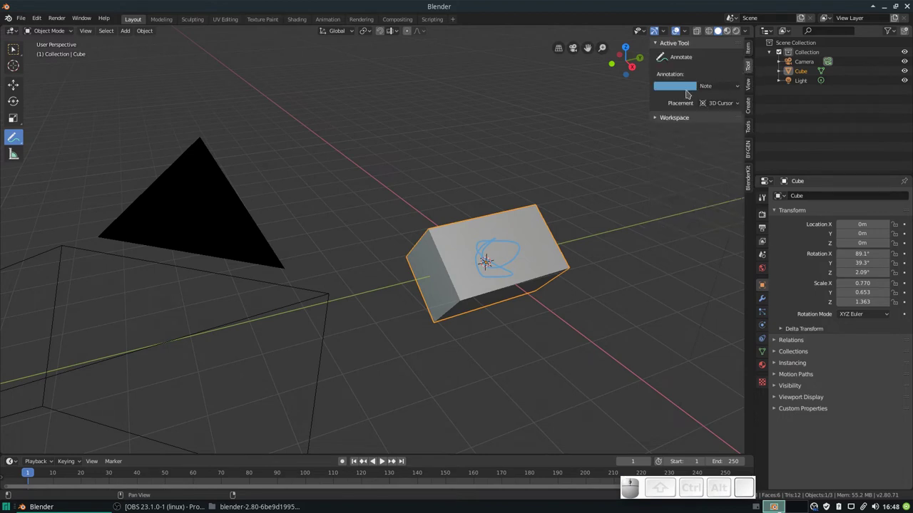
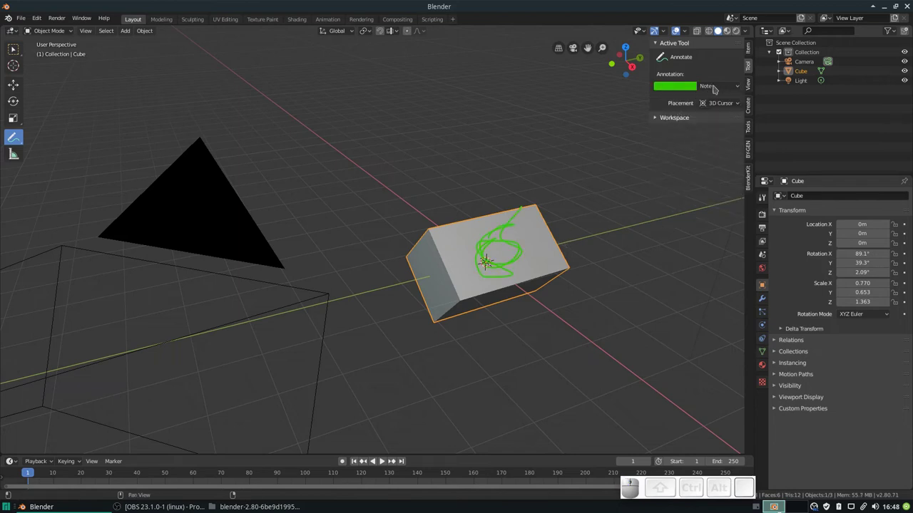
pyautogui.click(716, 90)
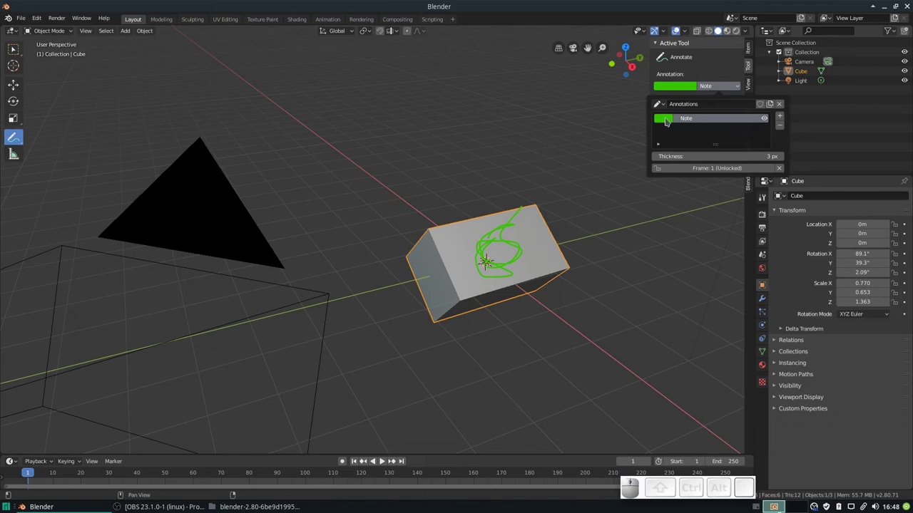
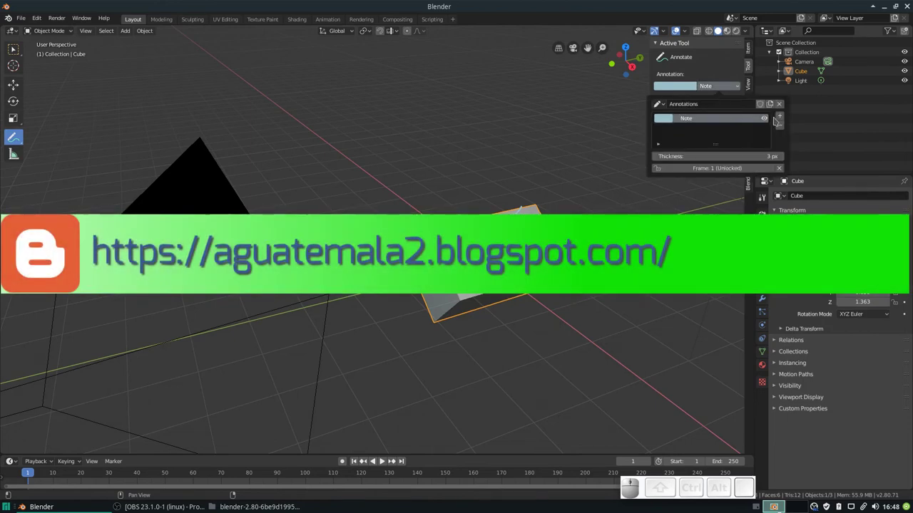
pyautogui.click(780, 129)
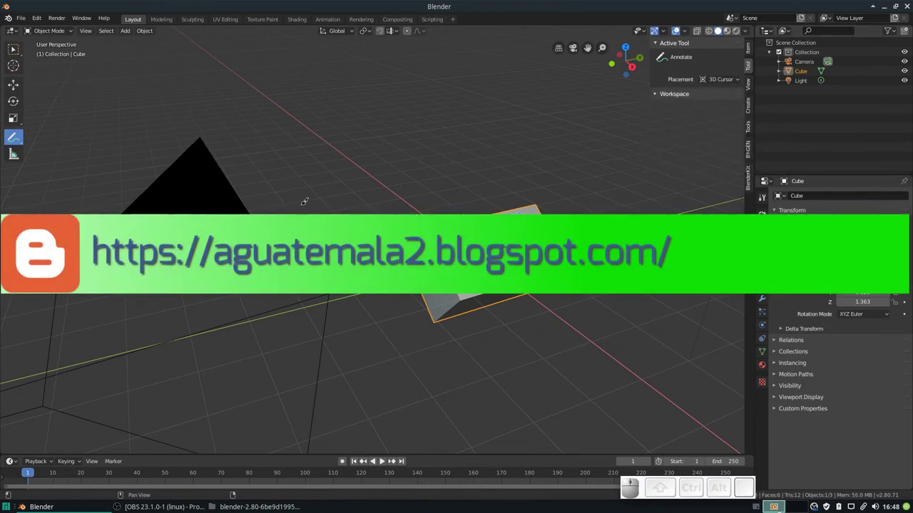
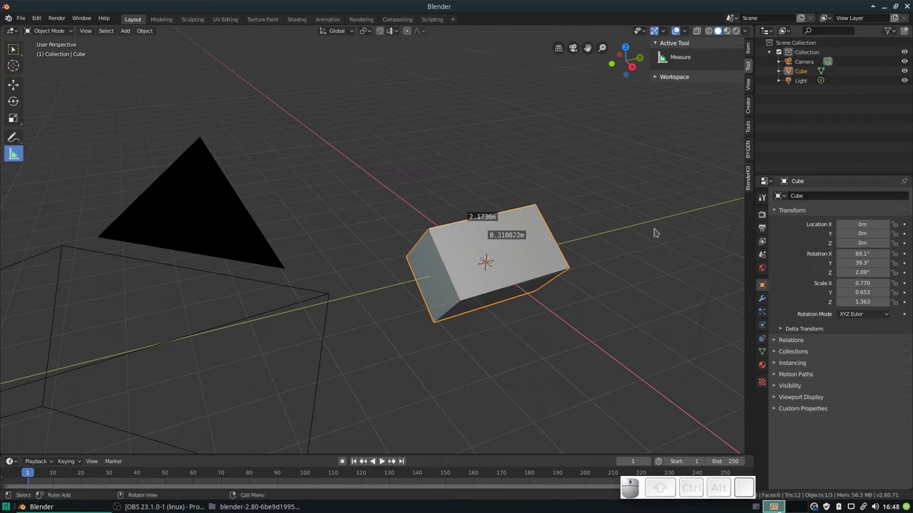
# Step: Switch the Properties editor through Render and Output to the Scene tab
pyautogui.click(769, 217)
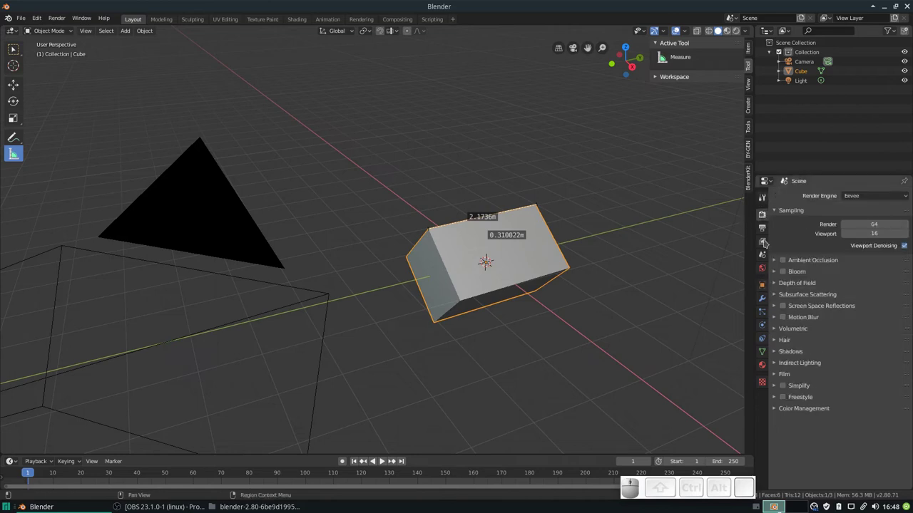
pyautogui.click(767, 229)
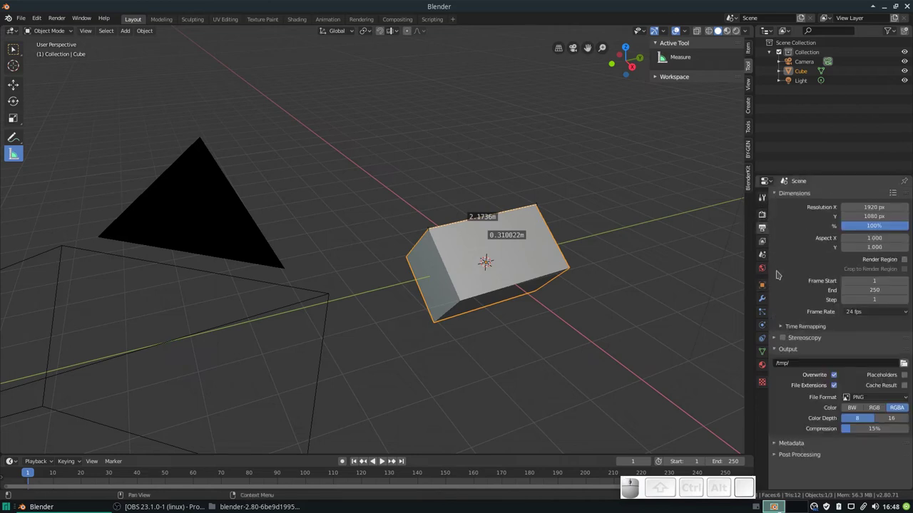
pyautogui.click(768, 249)
pyautogui.click(770, 263)
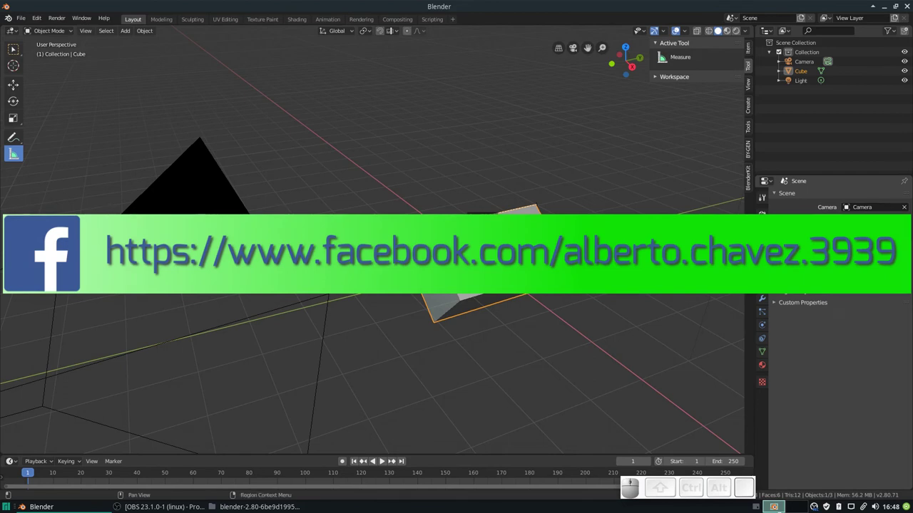
# Step: Expand the Units panel and set the unit system to Imperial
pyautogui.moveTo(791, 249); pyautogui.dragTo(850, 262)
pyautogui.click(860, 264)
pyautogui.click(862, 294)
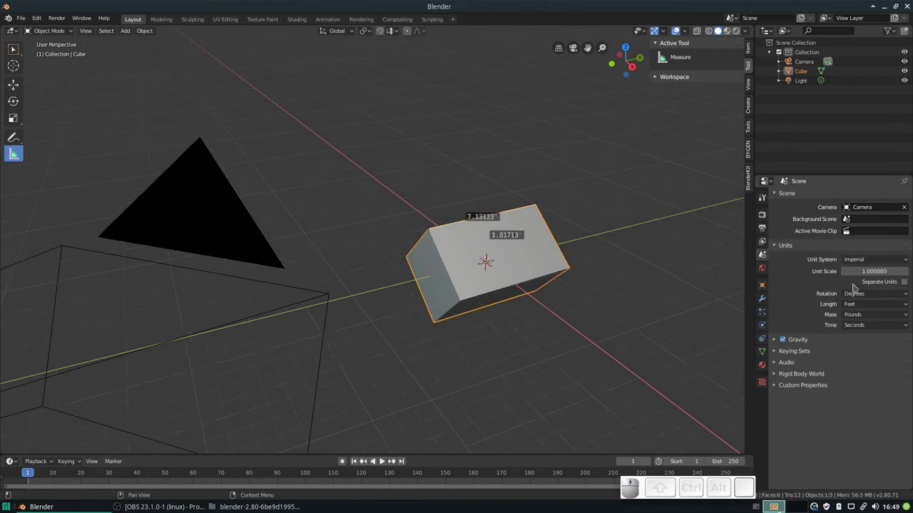
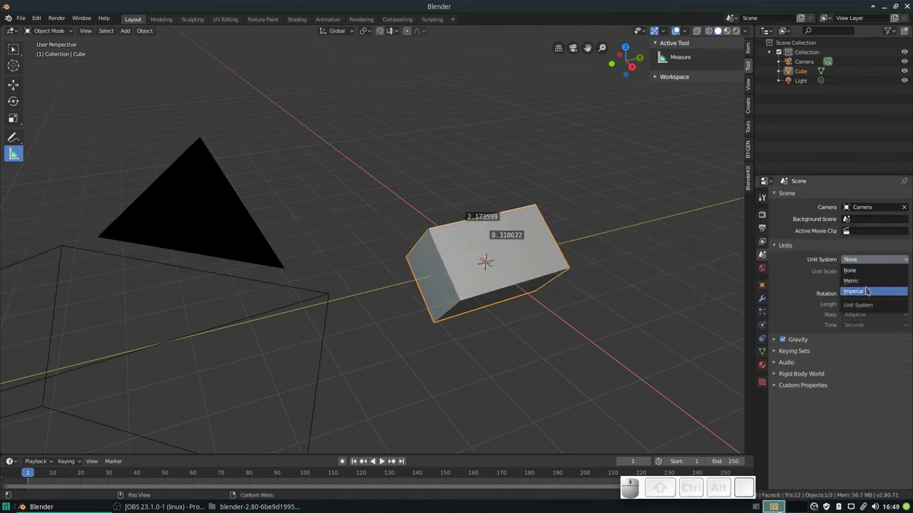
# Step: Set the unit system back to Metric so the rulers read 2.1736 m and 0.310822 m
pyautogui.click(869, 288)
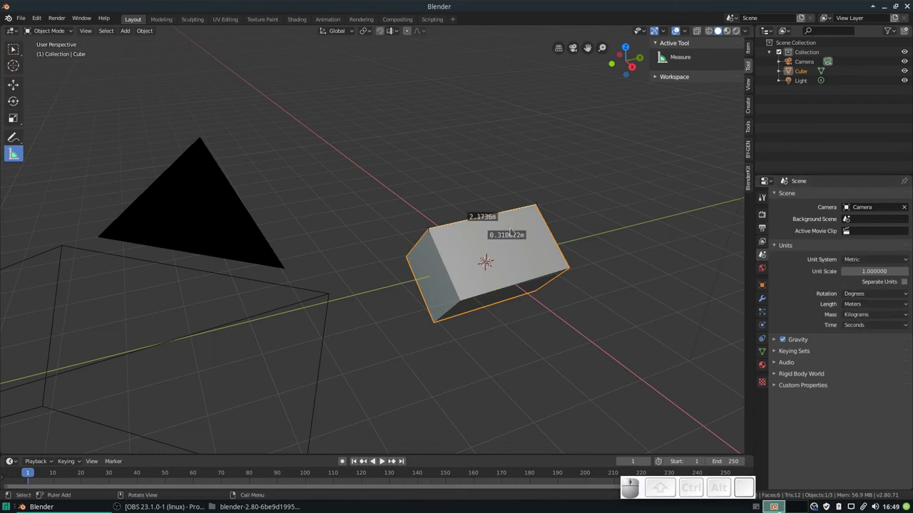
pyautogui.scroll(-3)
pyautogui.scroll(3)
pyautogui.scroll(3)
pyautogui.scroll(-3)
pyautogui.scroll(3)
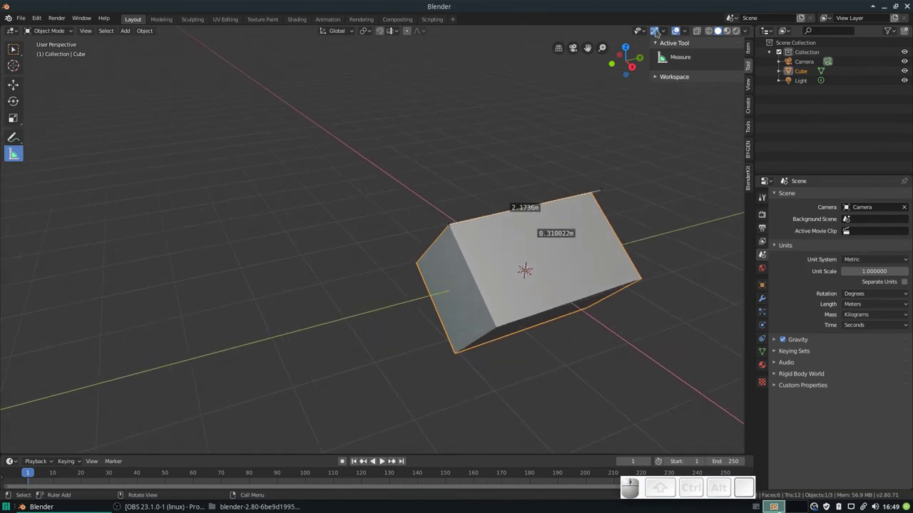
# Step: Toggle the viewport gizmo display off and on again from the header
pyautogui.click(666, 35)
pyautogui.click(657, 35)
pyautogui.click(657, 34)
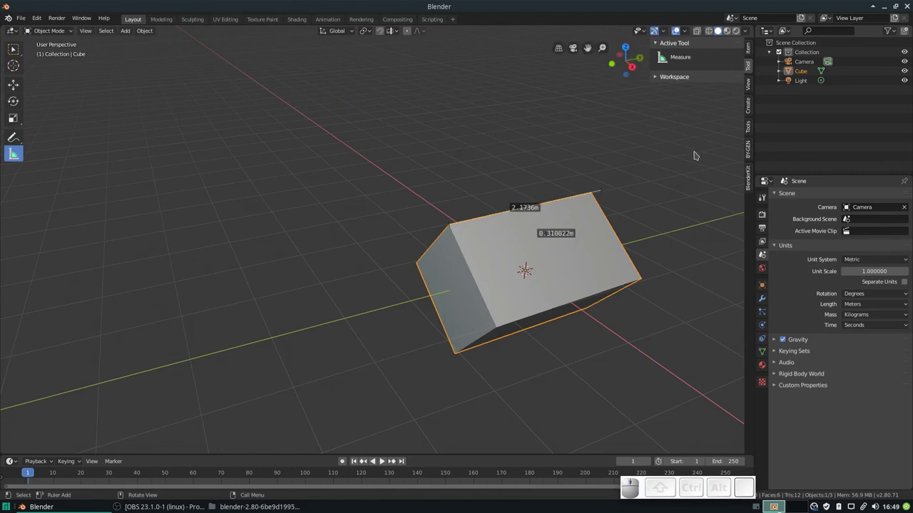
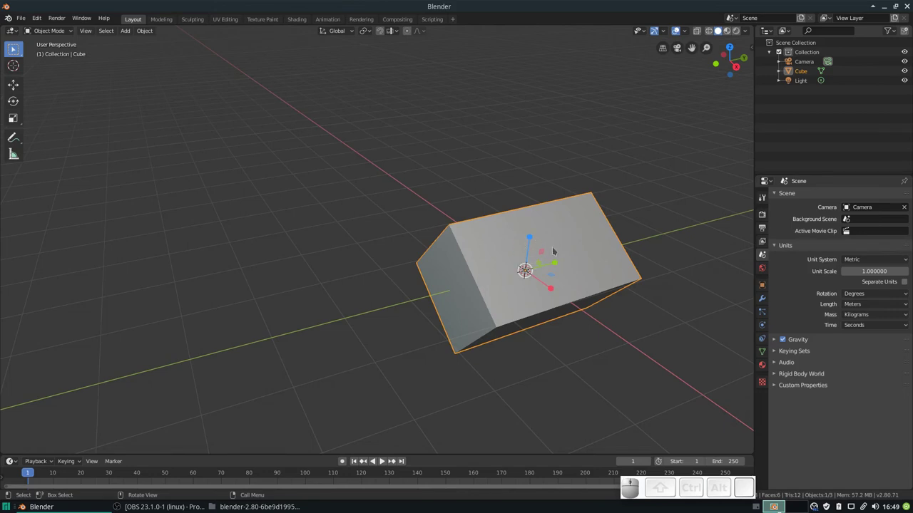
# Step: Change options in the Viewport Gizmos popover's gizmo display settings
pyautogui.click(666, 36)
pyautogui.click(640, 122)
pyautogui.moveTo(641, 132); pyautogui.dragTo(640, 141)
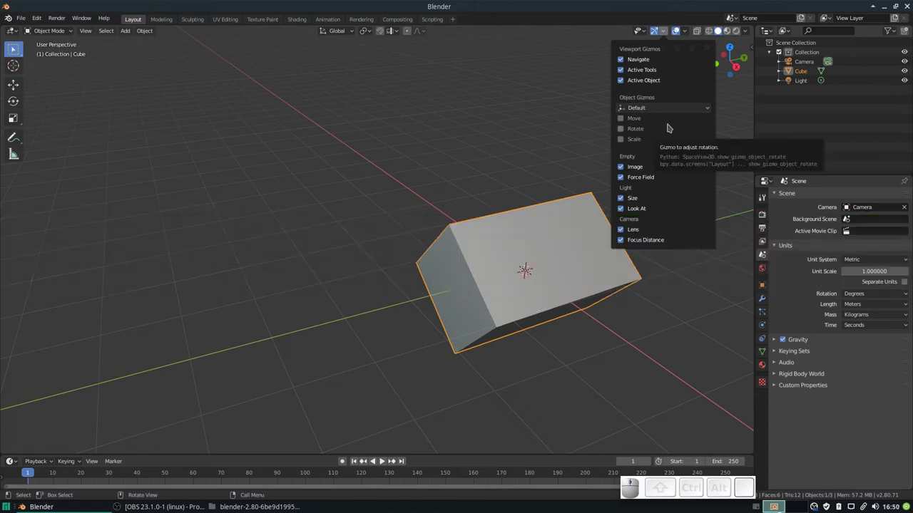
pyautogui.click(672, 115)
pyautogui.click(671, 115)
pyautogui.click(671, 115)
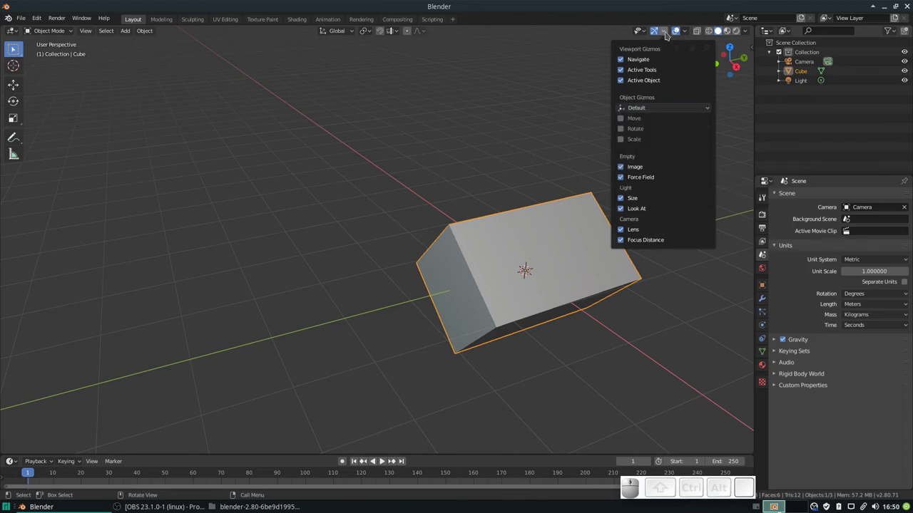
# Step: Enable the Move, Rotate and Scale object gizmos on the cube
pyautogui.click(656, 114)
pyautogui.click(654, 152)
pyautogui.click(626, 125)
pyautogui.click(626, 133)
pyautogui.click(625, 144)
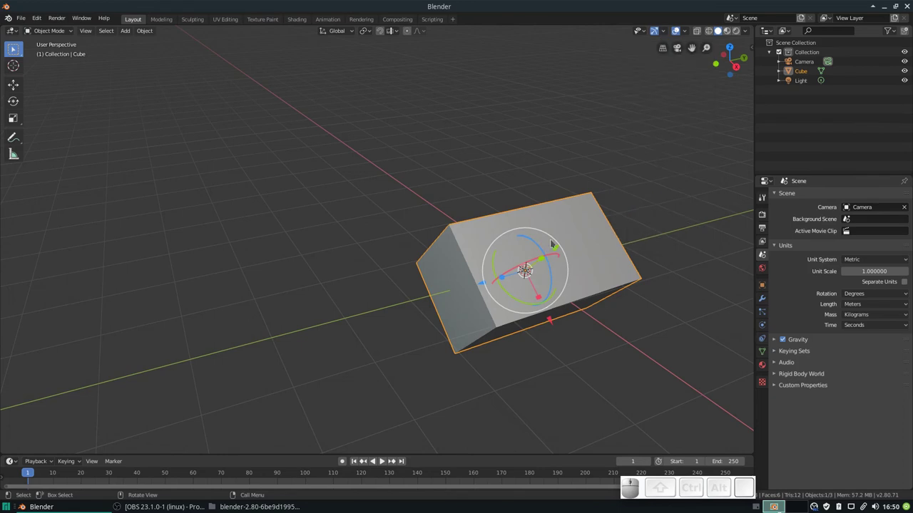
# Step: Switch the object gizmo orientation between Global, Default and Normal
pyautogui.click(668, 33)
pyautogui.click(650, 114)
pyautogui.click(653, 140)
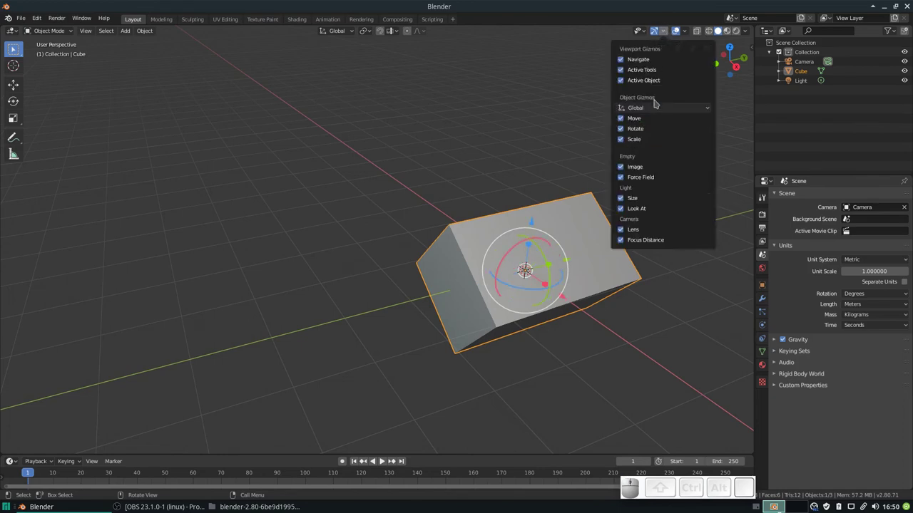
pyautogui.click(658, 110)
pyautogui.click(651, 125)
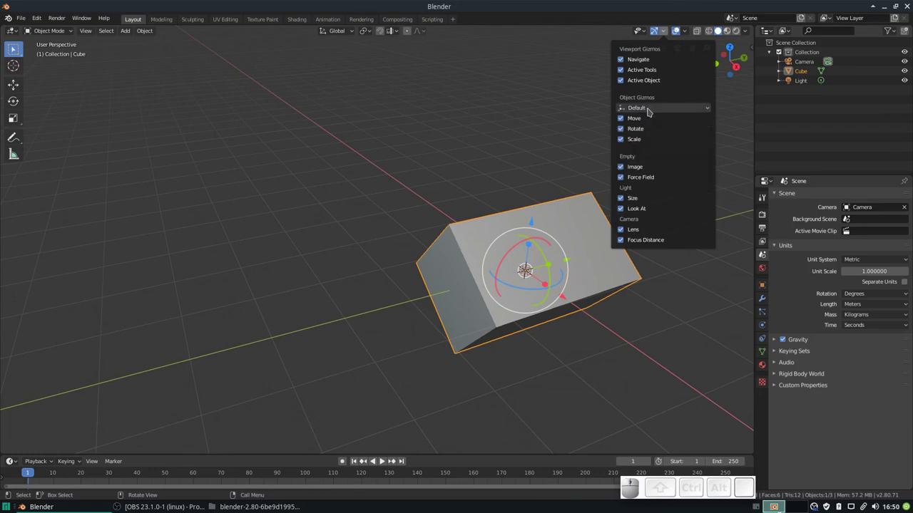
pyautogui.click(652, 115)
pyautogui.click(653, 159)
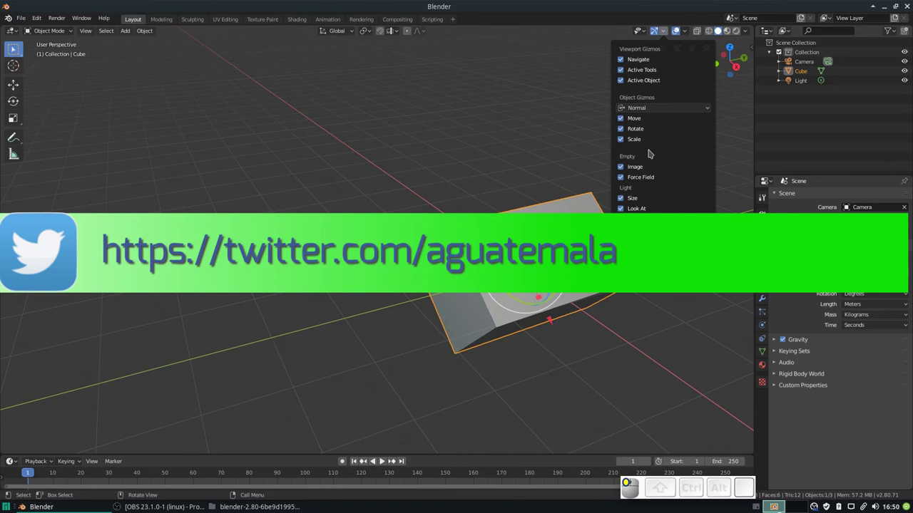
pyautogui.click(656, 117)
pyautogui.click(652, 126)
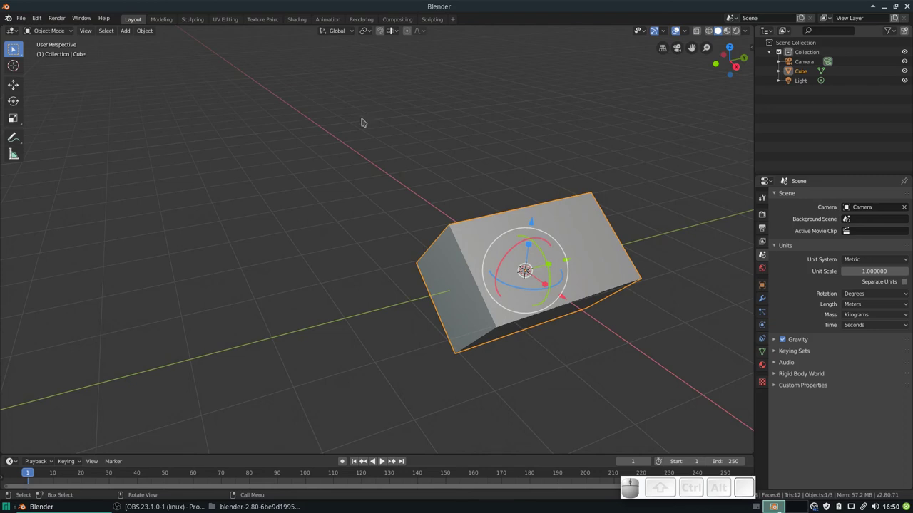
# Step: Enter Edit Mode on the cube's mesh and return to Object Mode
pyautogui.press('Tab')
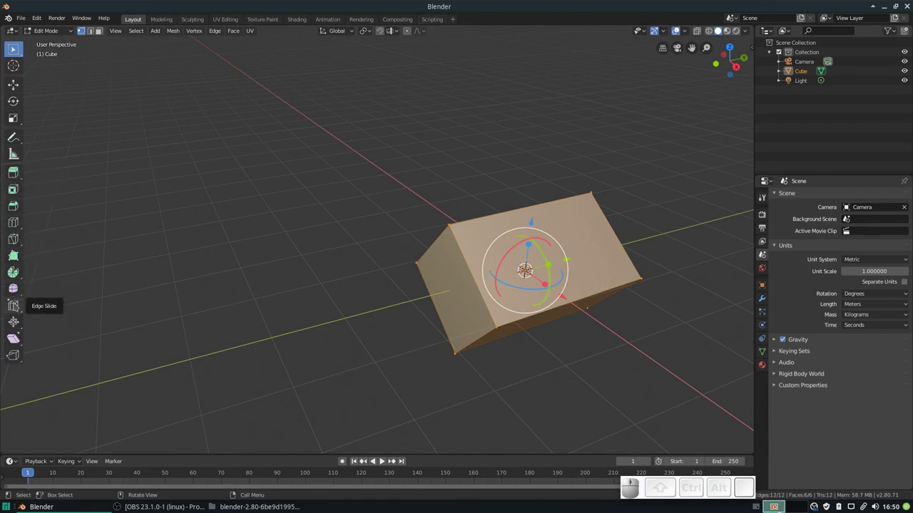
pyautogui.press('Tab')
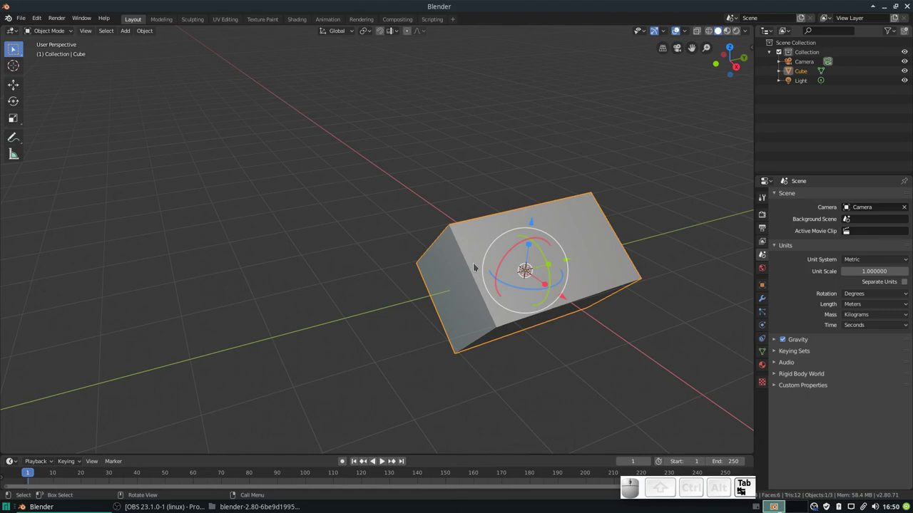